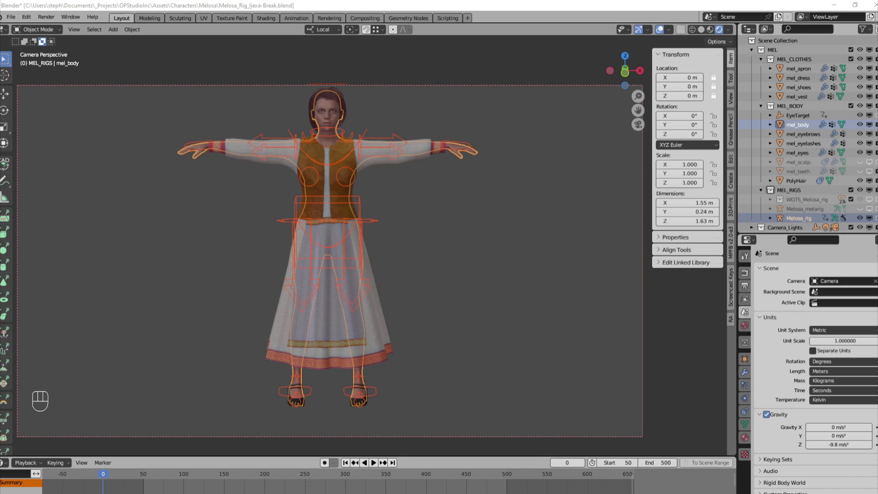
Select the _Cuffs group vertices, set Weight to 0.600 and hide the unselected dress vertices.
left_click_drag(112, 476, 58, 484)
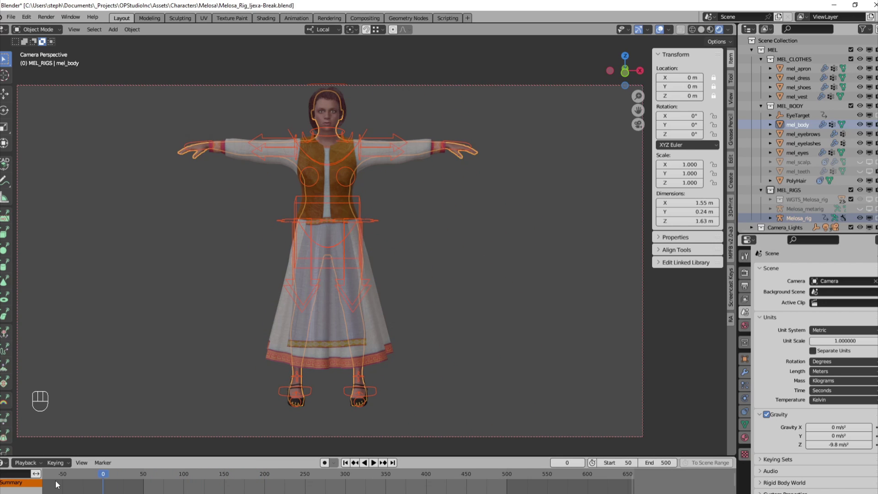
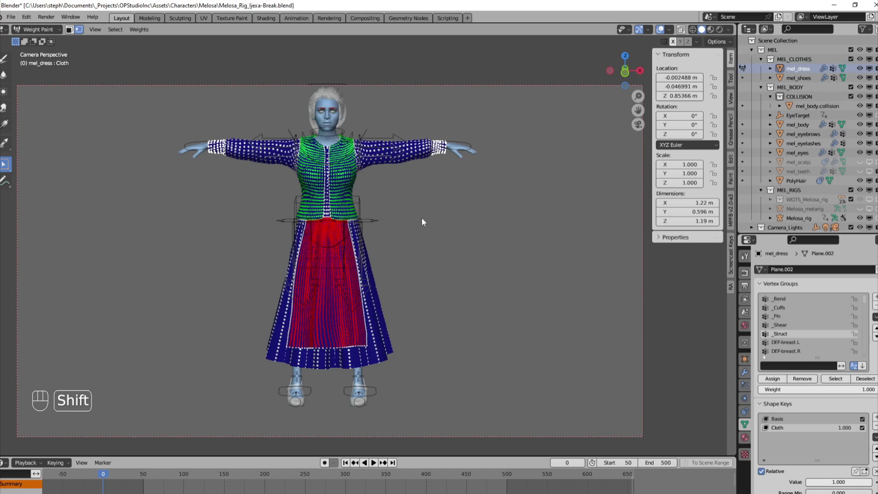
key("shift+h")
key("v")
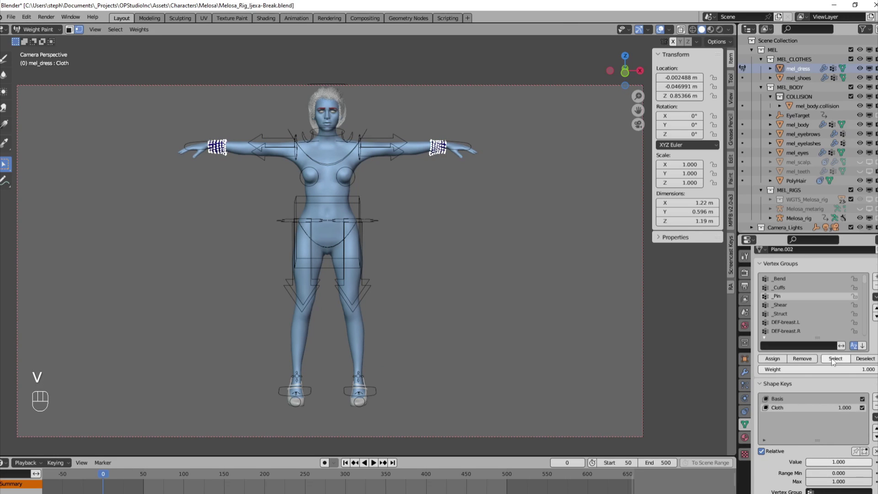
left_click_drag(866, 372, 851, 359)
left_click(781, 360)
key("shift+h")
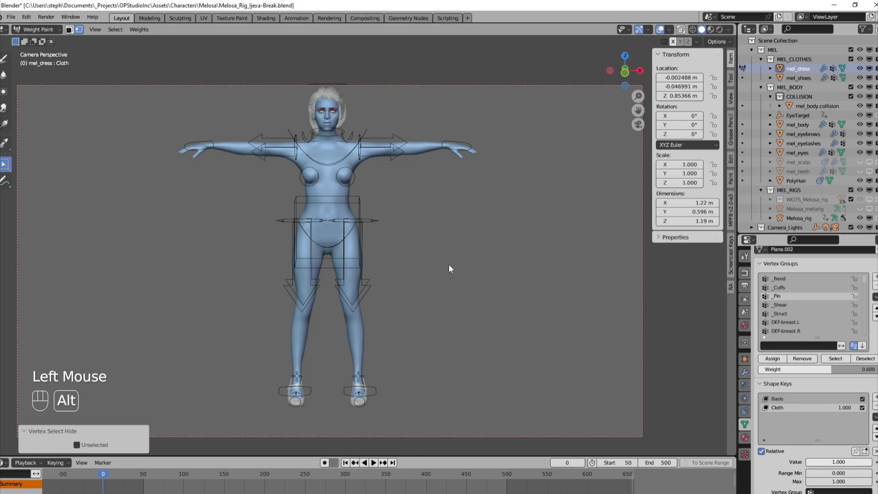
Reveal the whole dress again, deselect all and toggle vertex hiding to restore the weight colours.
key("alt+h")
key("alt+a")
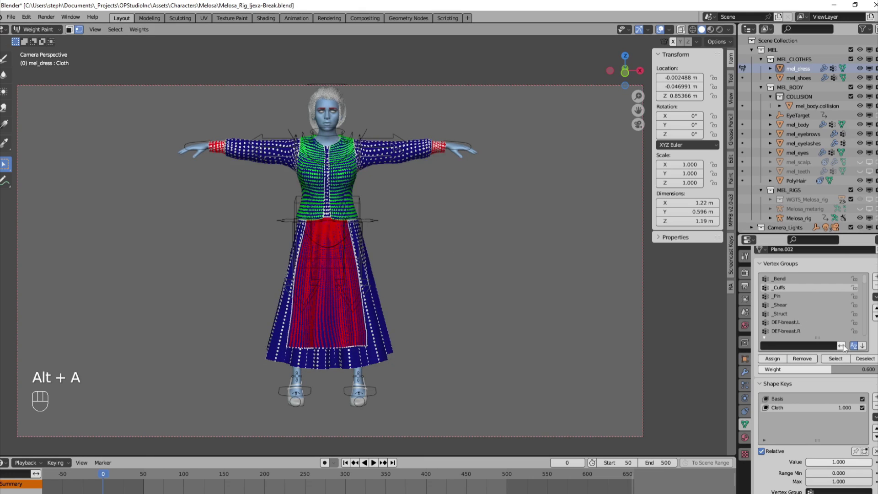
left_click(842, 362)
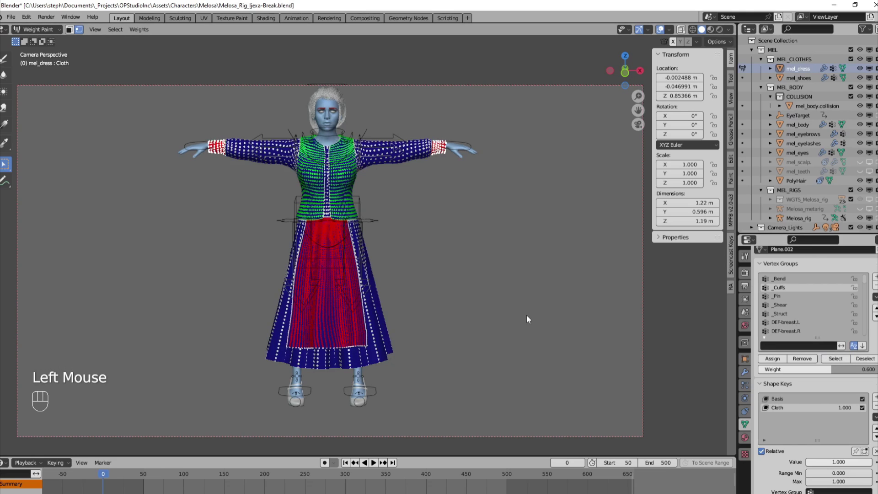
key("h")
left_click(443, 230)
key("h")
left_click(788, 302)
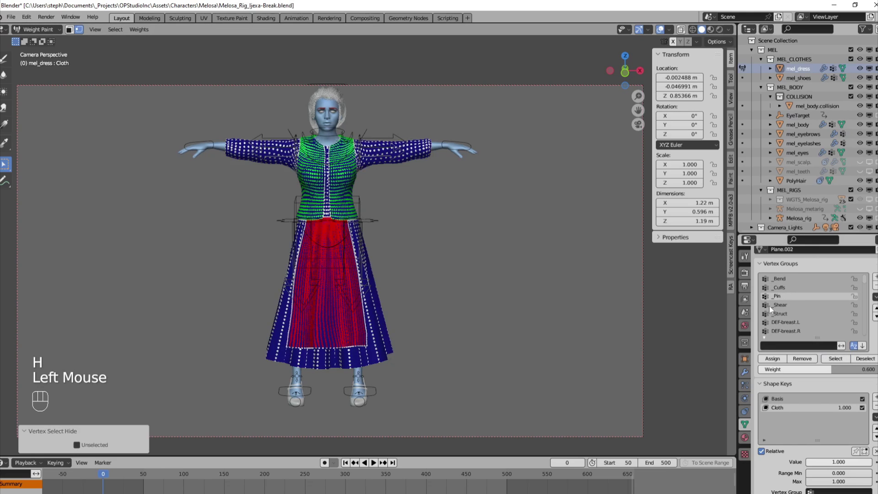
Select every dress vertex, show the _Pin group, sample a weight, then switch to the Draw brush at weight 0.
left_click(385, 210)
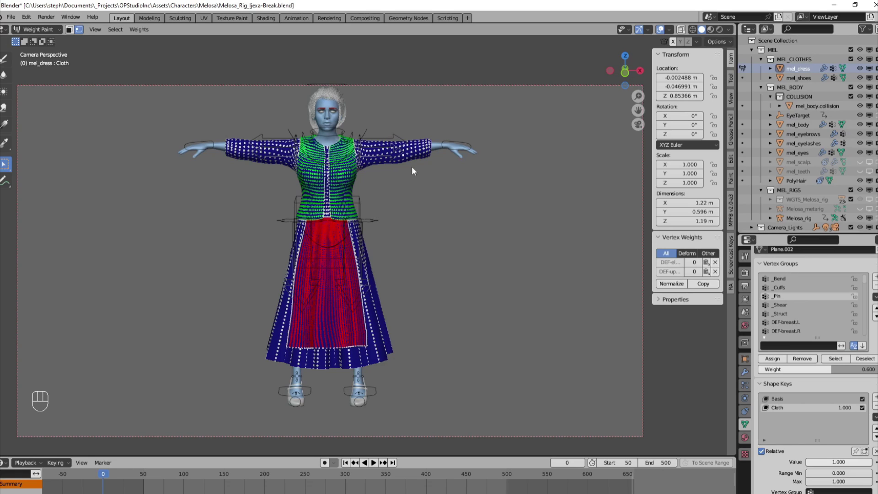
key("ctrl+l")
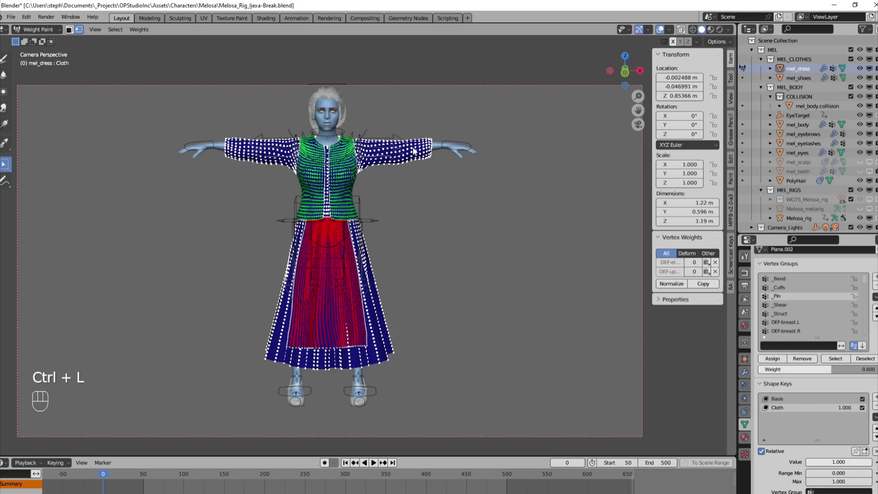
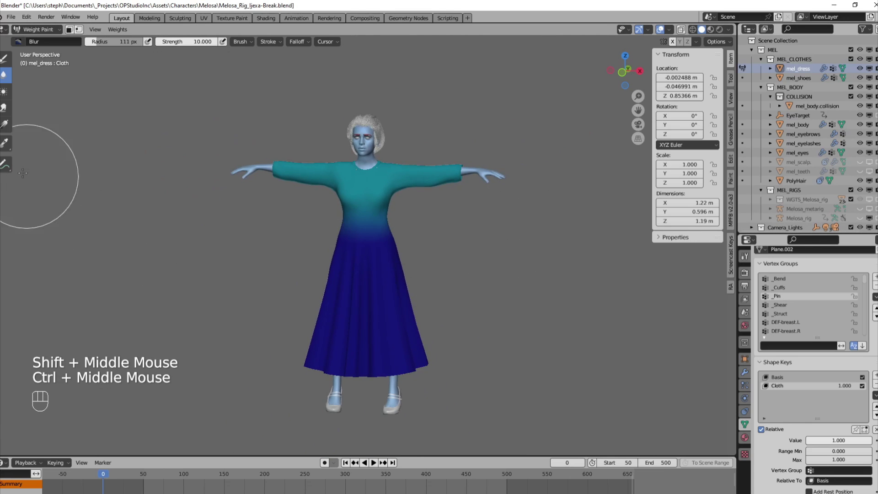
left_click(5, 75)
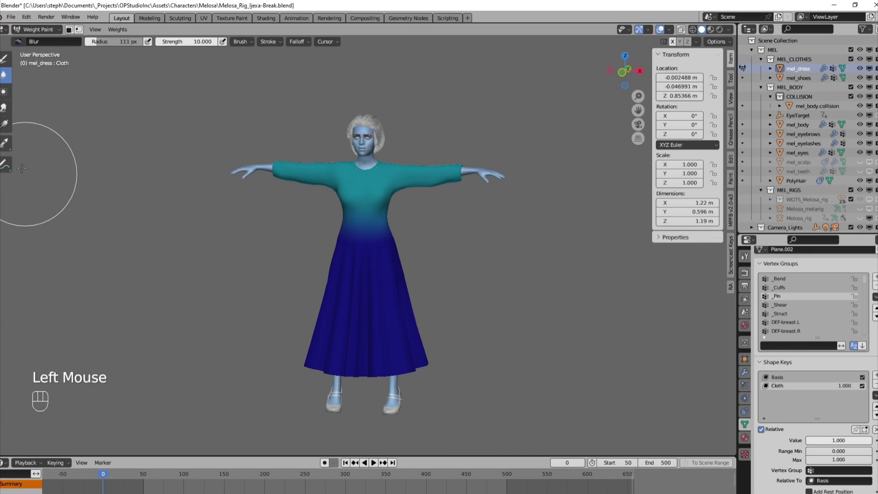
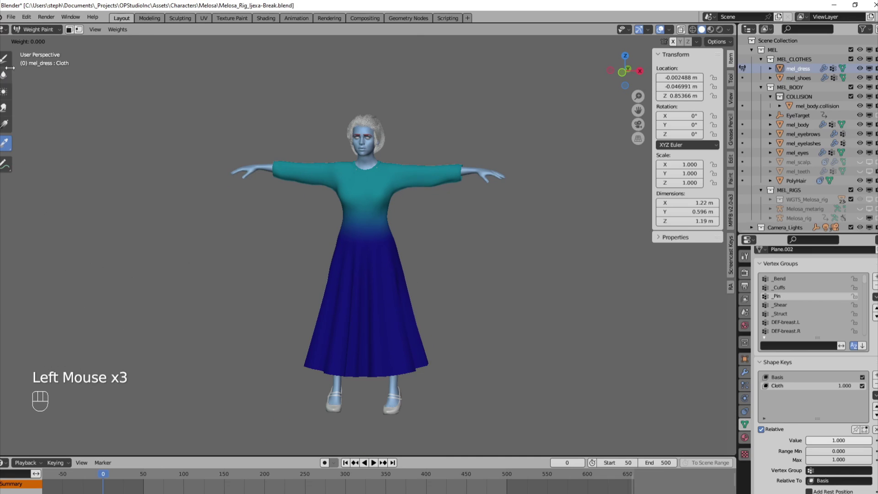
left_click(3, 61)
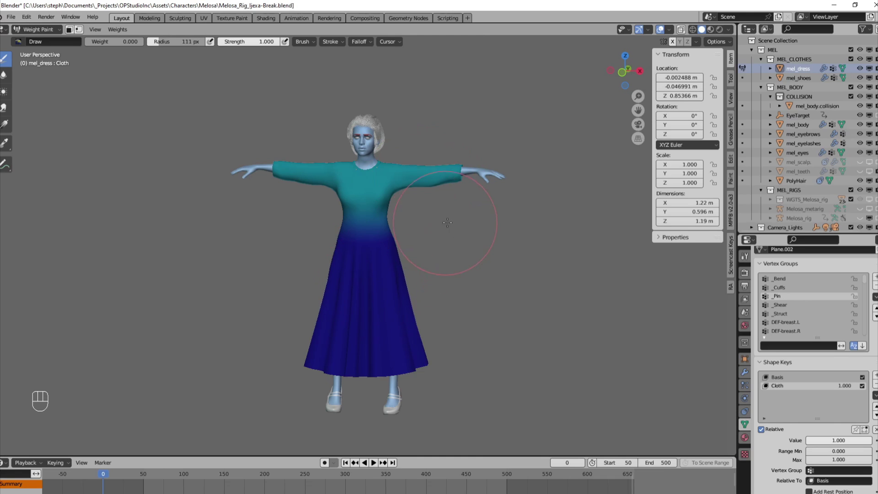
Unhide the dress, re-enter weight painting with vertex masking and isolate the selected vertices.
key("alt+h")
left_click(99, 453)
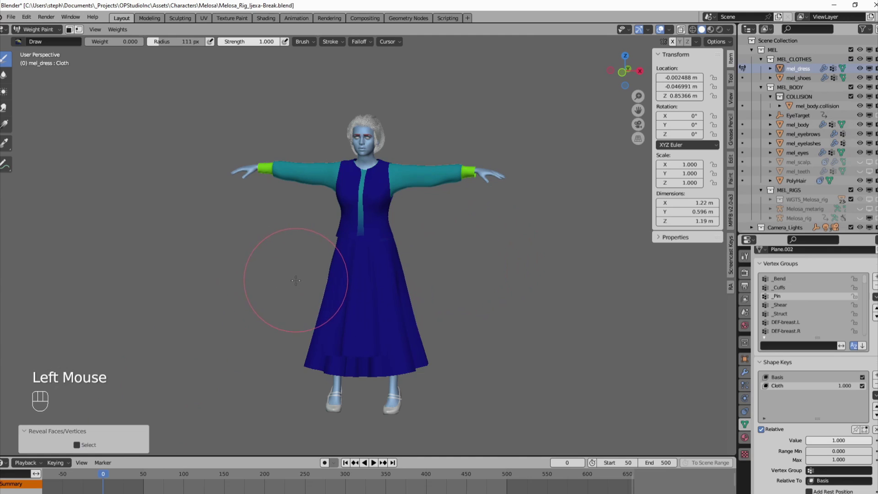
key("v")
key("w")
left_click(388, 232)
key("ctrl+l")
key("shift+h")
Stroke over the dress top and set the brush Weight to 0.15.
key("v")
left_click_drag(403, 273, 403, 283)
left_click_drag(409, 277, 420, 277)
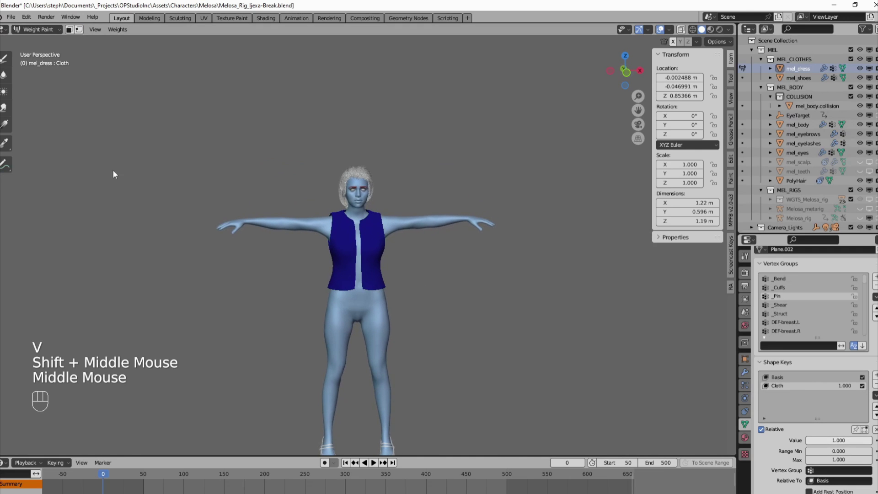
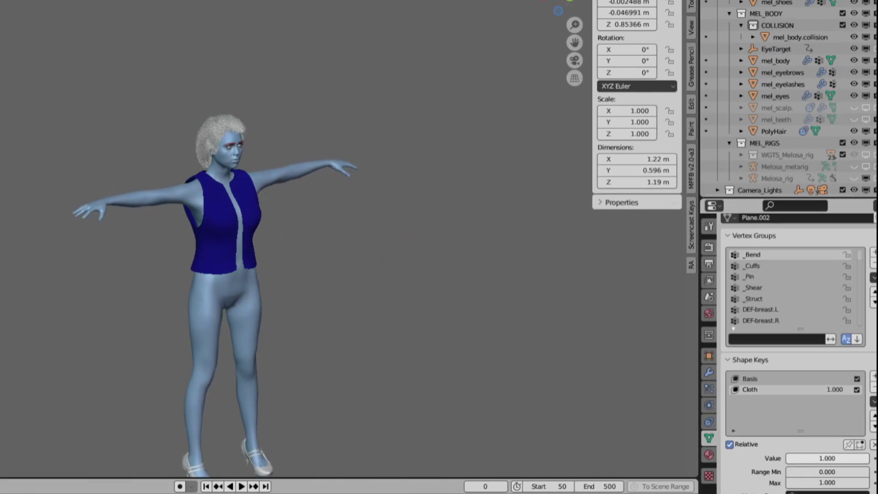
left_click(138, 46)
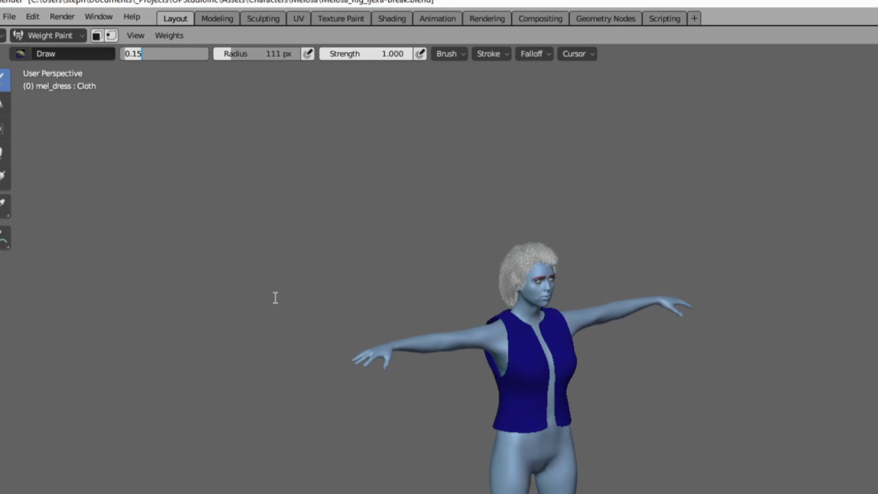
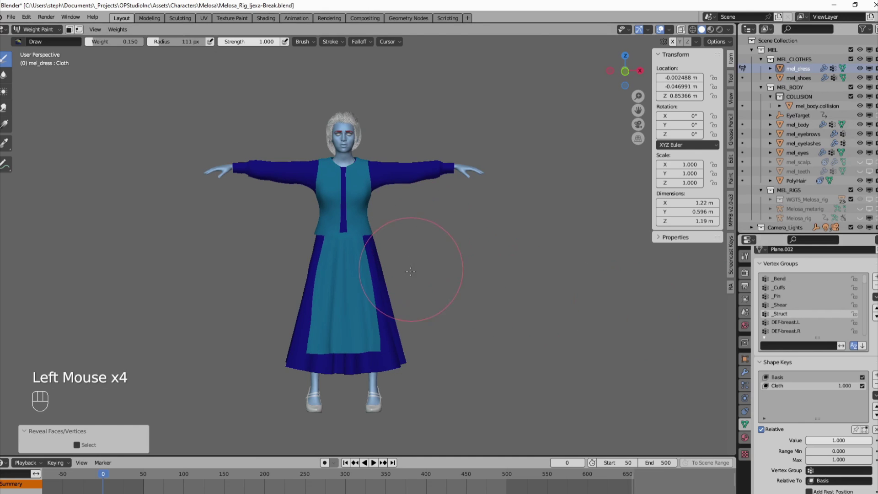
Limit painting to selected vertices and isolate the full dress selection in weight paint.
key("v")
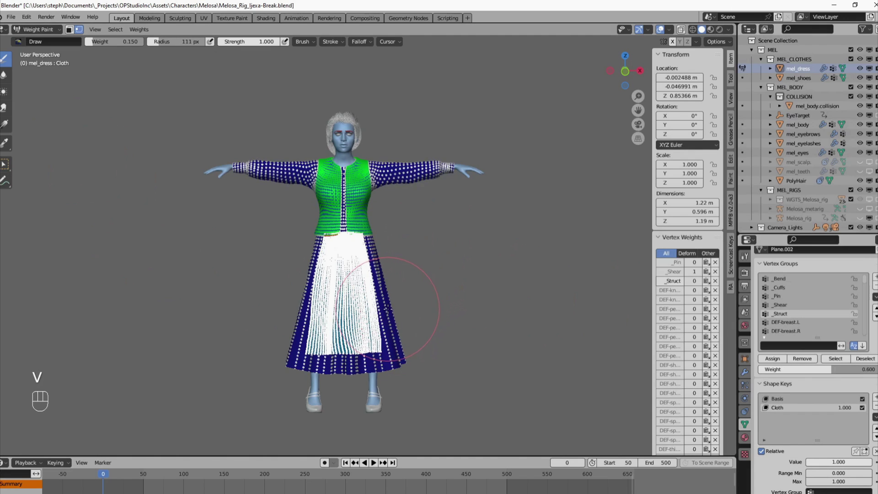
key("w")
left_click(392, 319)
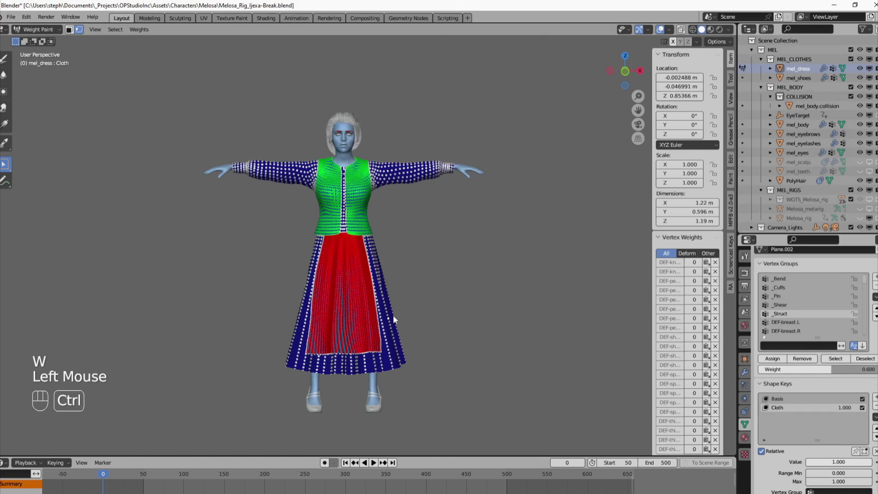
key("ctrl+l")
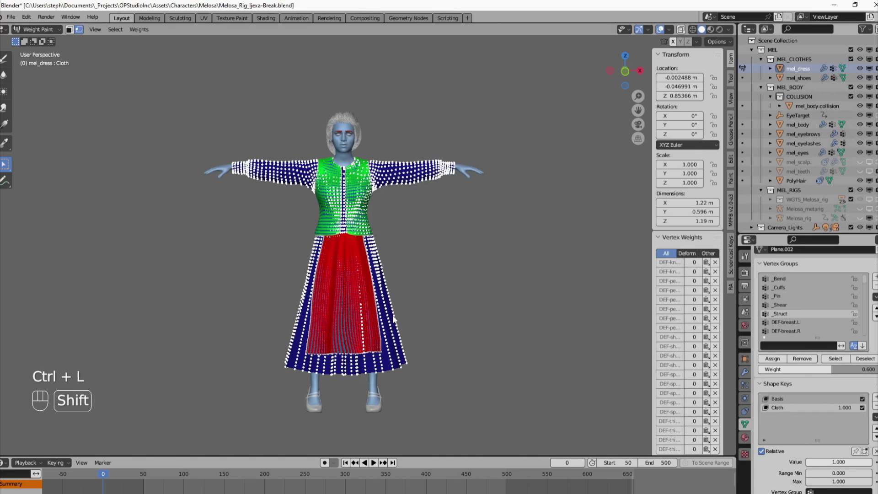
key("shift+h")
Pick the Blur brush, view the _Cuffs group weights and deselect all dress vertices.
key("alt+a")
left_click(792, 289)
left_click(839, 365)
key("h")
key("h")
left_click(720, 326)
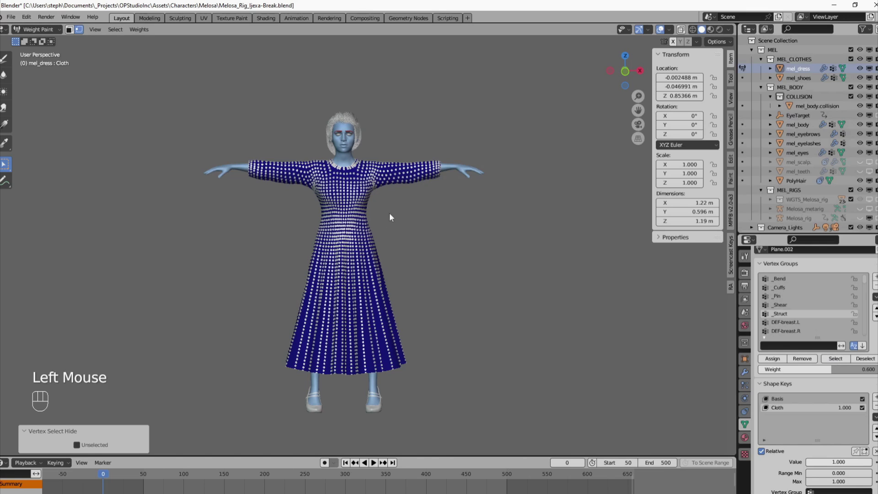
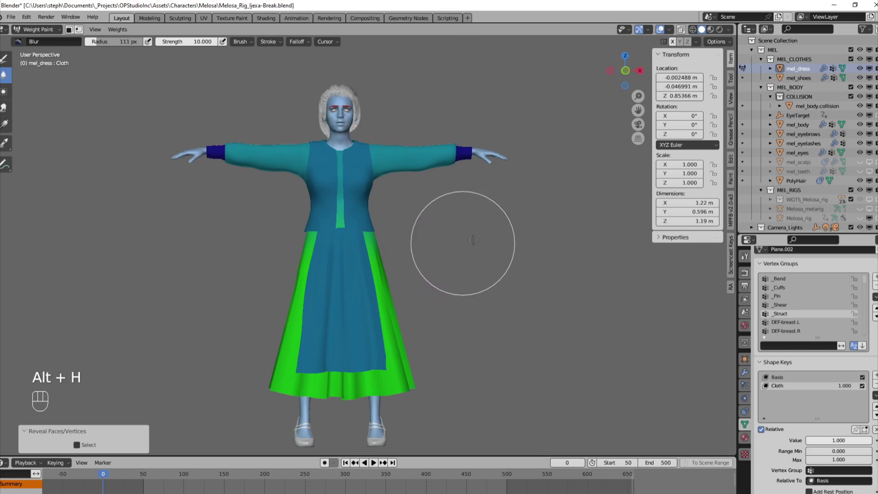
Reduce the Blur radius to 31 px, stroke along the waistline and turn off vertex masking.
left_click(786, 301)
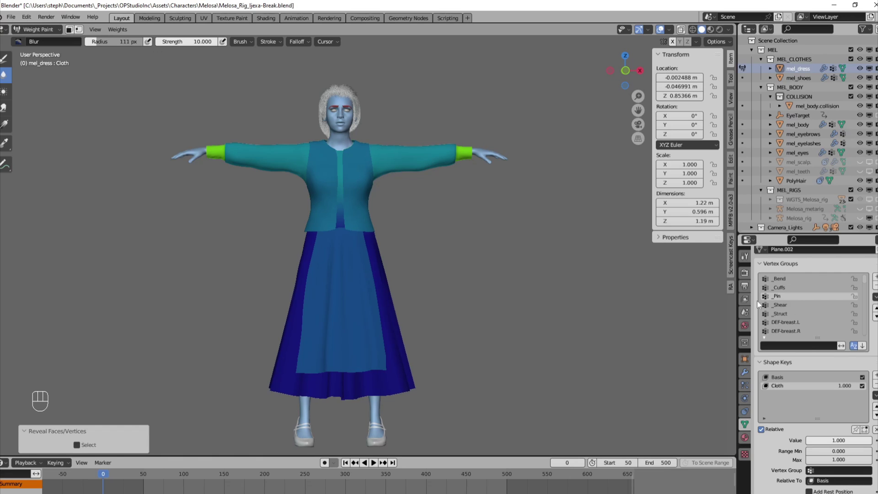
key("b")
key("v")
key("w")
left_click_drag(352, 315, 372, 308)
key("ctrl+l")
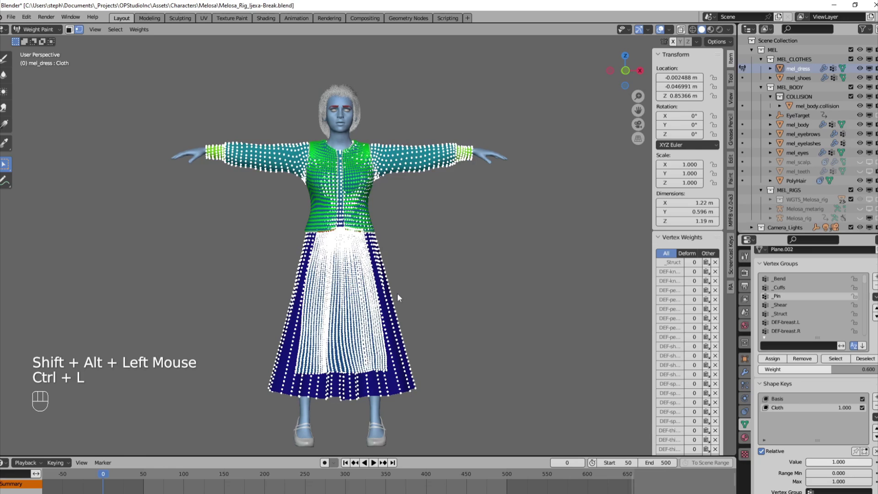
key("shift+h")
key("v")
Zoom in on the dress's upper body at the waist.
middle_click(404, 303)
left_click_drag(403, 301, 495, 250)
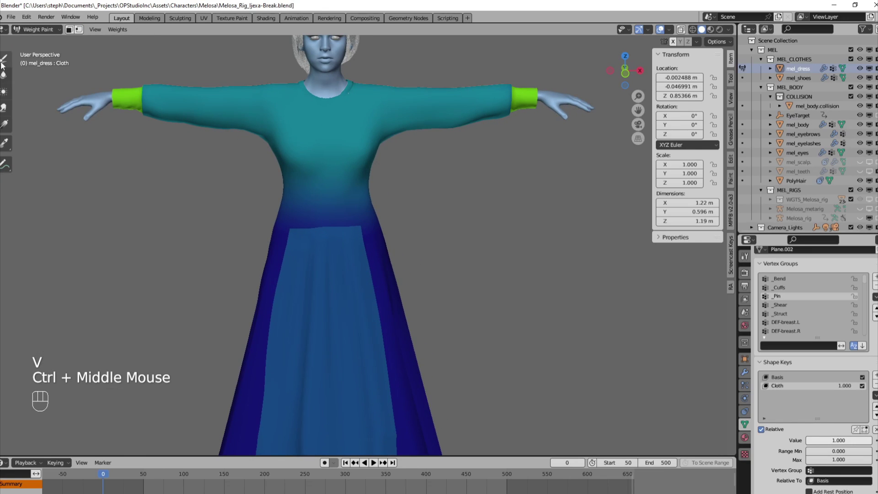
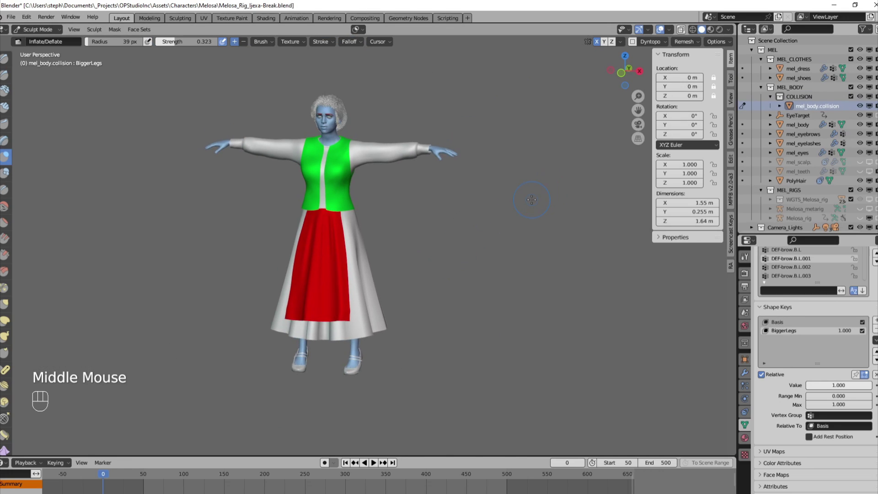
Play the cloth simulation to about frame 142 and stop playback.
left_click(377, 467)
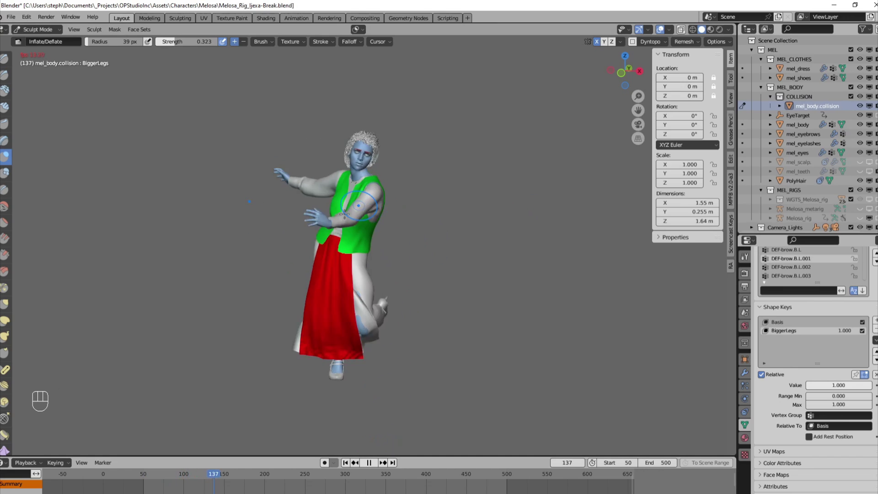
key("space")
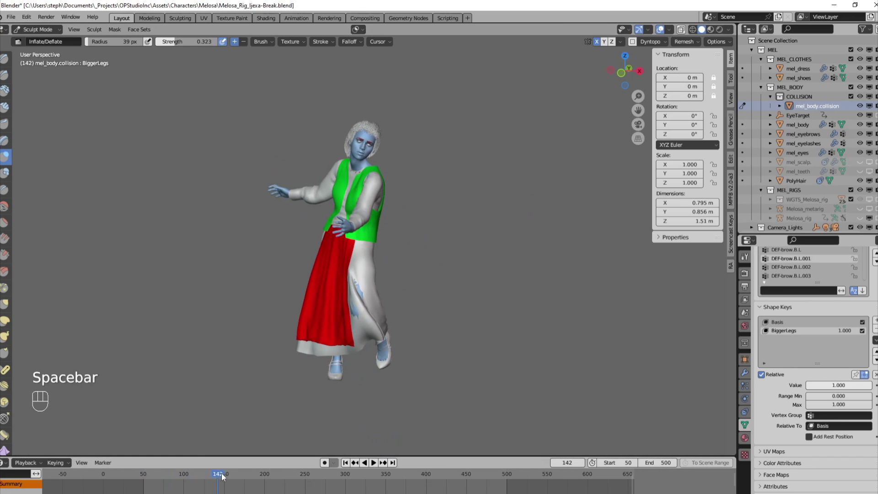
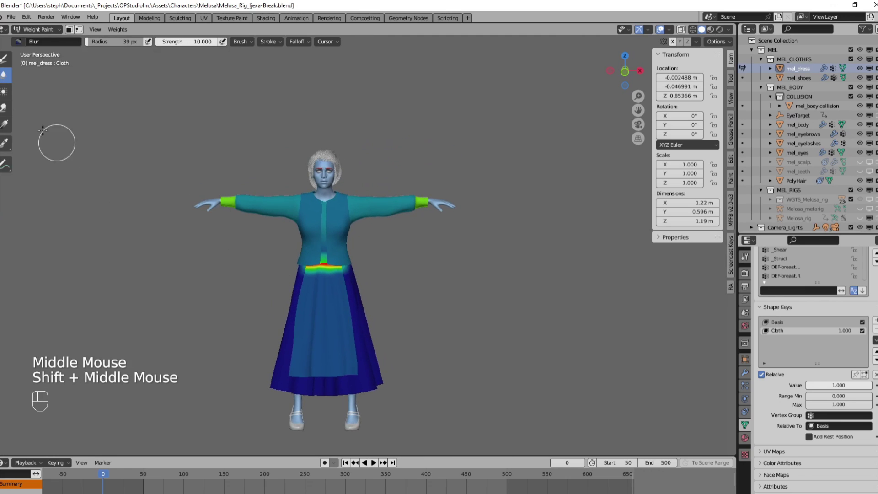
Enter Weight Paint on mel_dress with vertex masking and select all its vertices to show weights as dots.
key("v")
key("w")
left_click(381, 214)
key("ctrl+l")
key("shift+h")
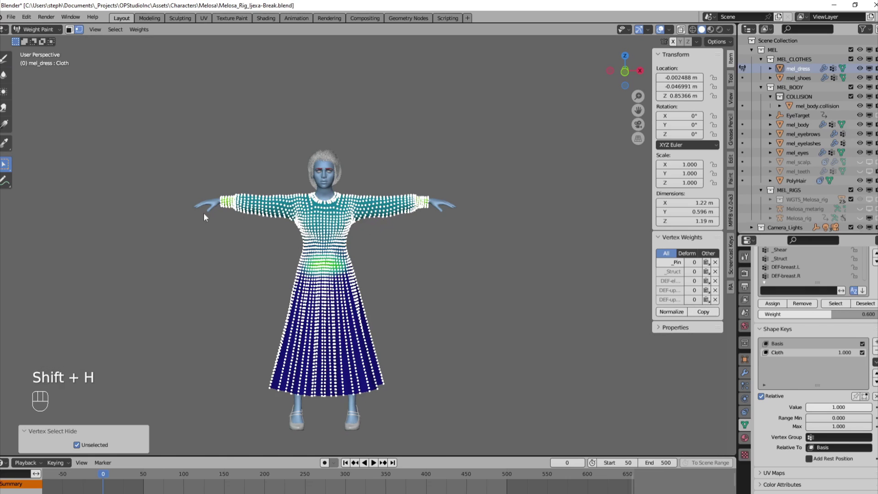
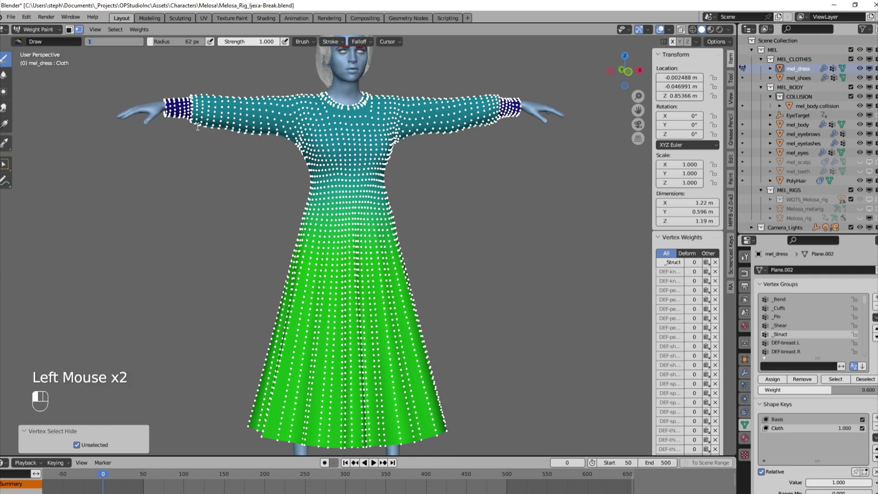
Paint full weight across the middle of the skirt with resized brush strokes.
key("f")
left_click(865, 364)
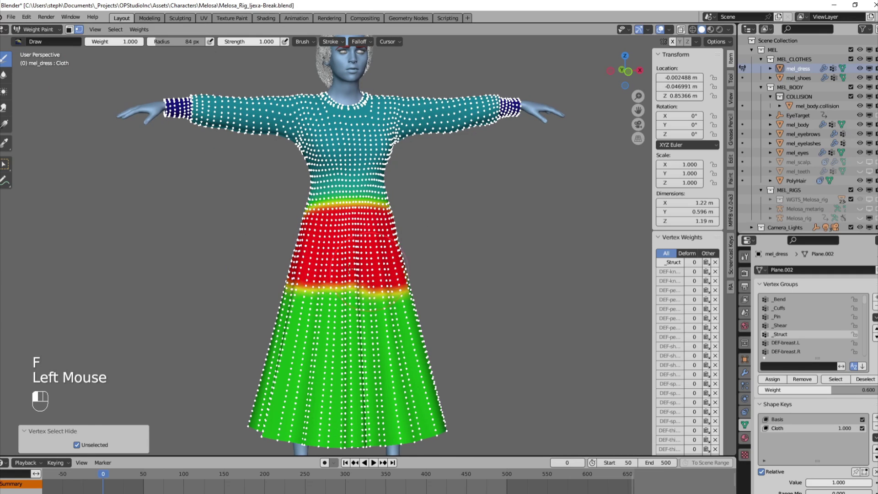
middle_click(865, 363)
left_click(866, 364)
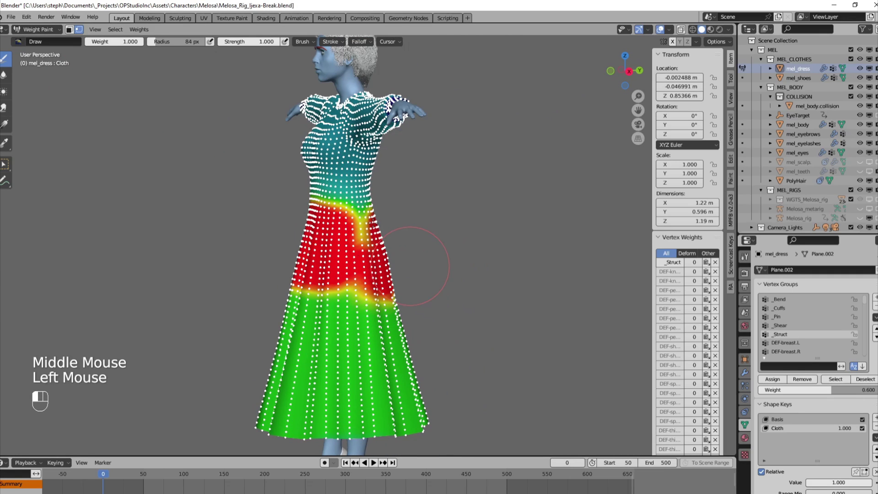
key("shift+space")
key("shift+space")
key("f")
left_click(397, 98)
Finish the skirt weight strokes, unhide the dress and leave vertex masking.
middle_click(866, 363)
left_click(865, 364)
left_click(866, 363)
middle_click(865, 364)
left_click(866, 364)
middle_click(866, 364)
key("alt+h")
key("v")
middle_click(865, 364)
Save the scene as Melosa_Rig_baseline_first-revision.blend via File > Save As.
left_click_drag(41, 31, 60, 60)
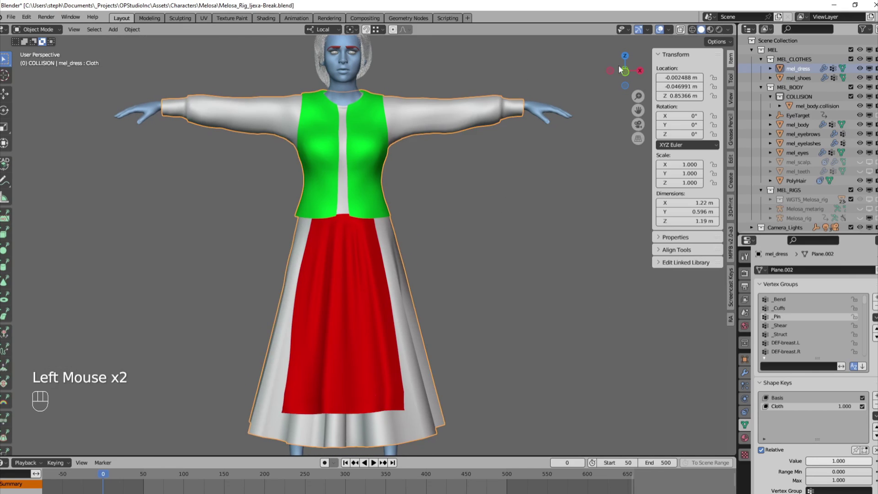
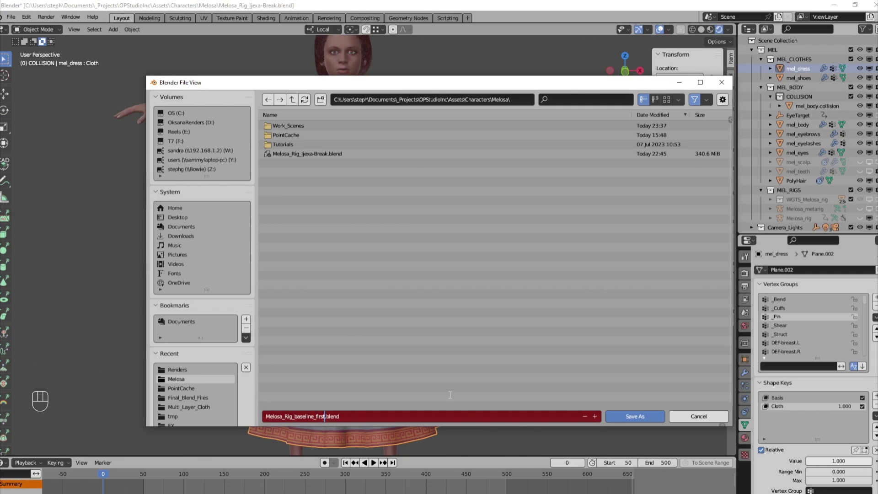
scroll("down", 3)
key("KP_0")
left_click(750, 402)
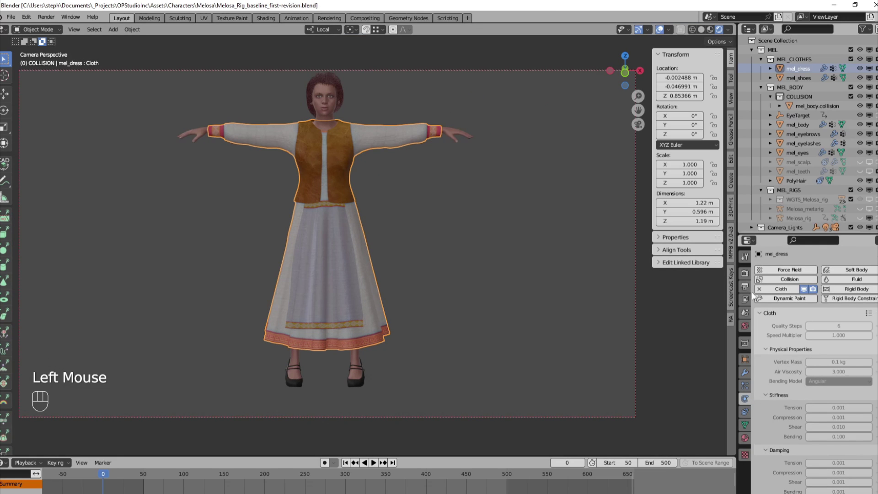
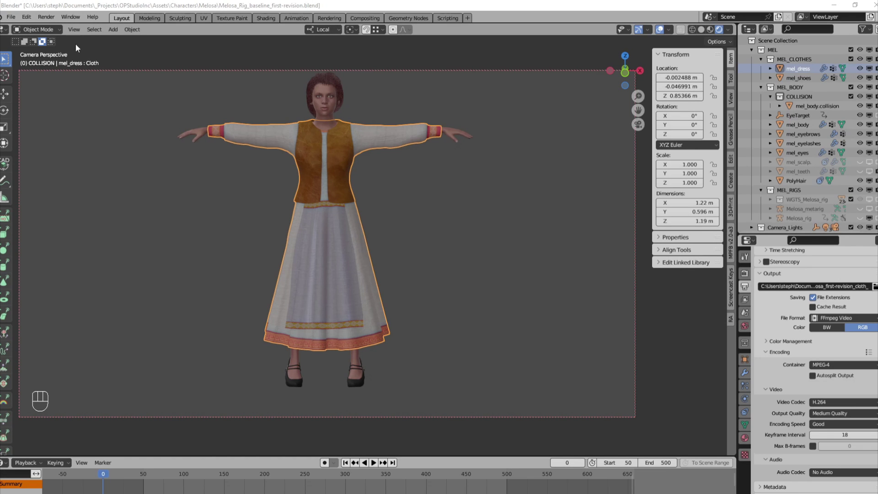
Show Output Properties with FFmpeg Video, MPEG-4 container and H.264 codec.
left_click_drag(17, 19, 33, 87)
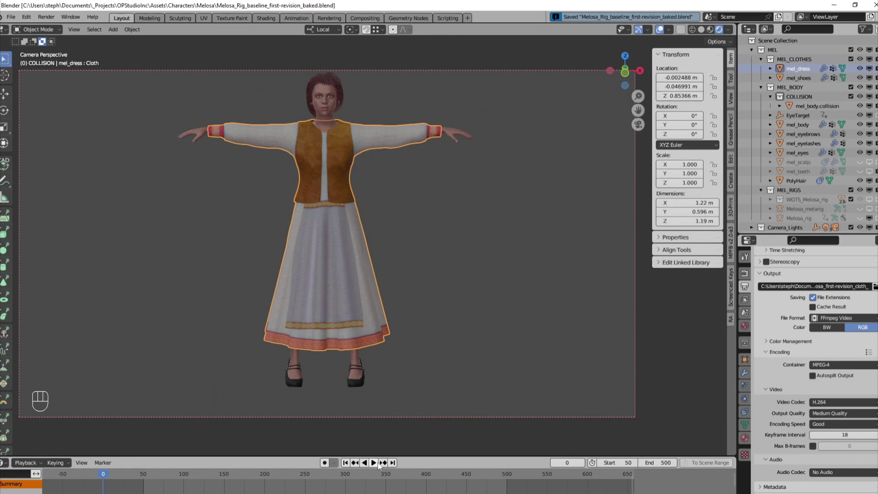
Play the baked cloth animation through to about frame 488 and stop it.
left_click(380, 465)
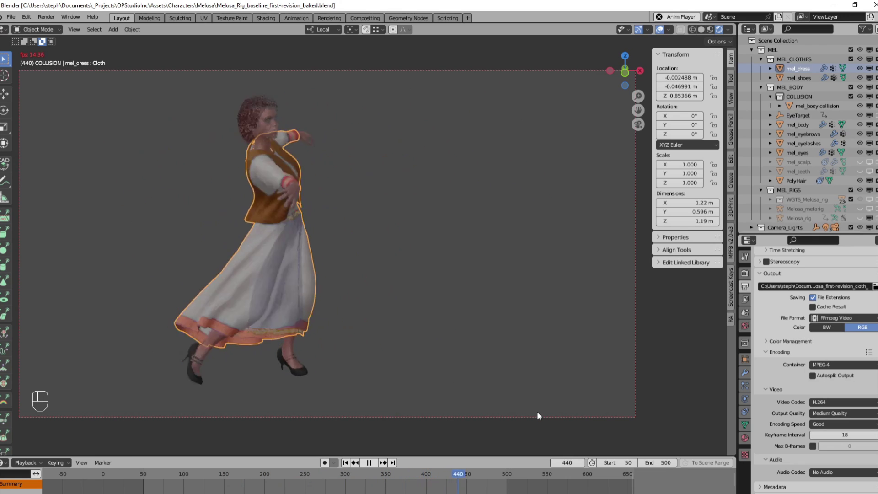
key("space")
left_click(503, 478)
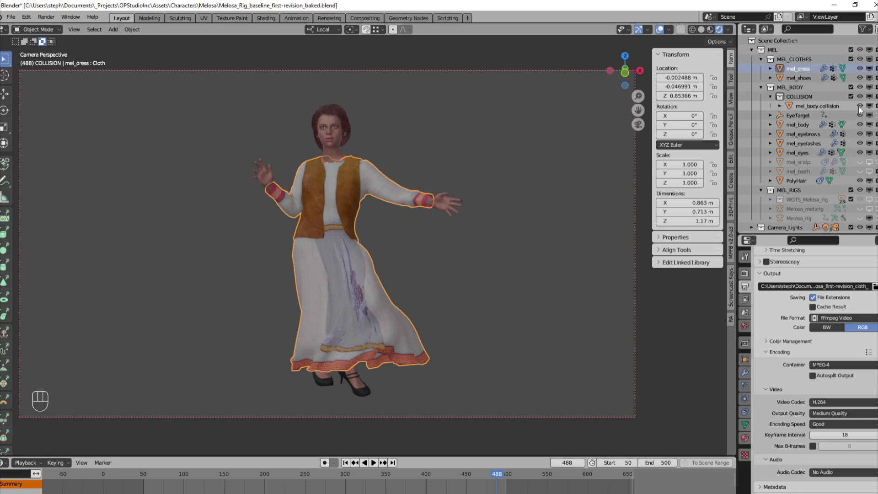
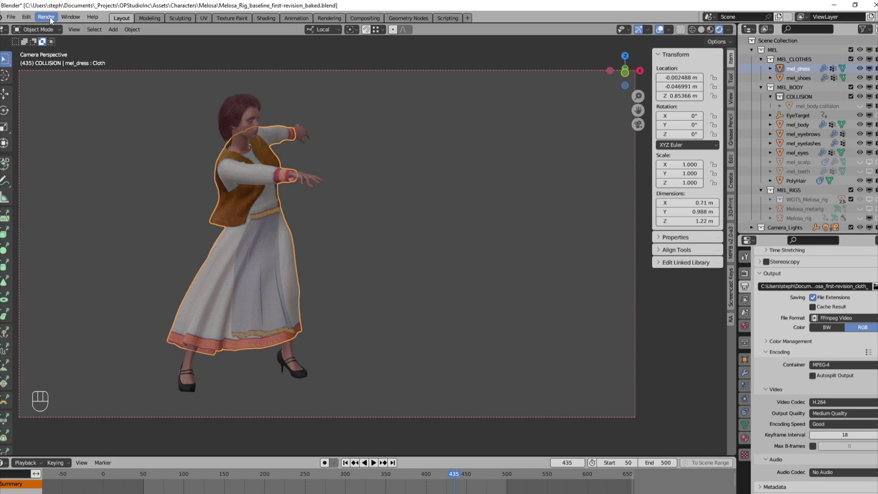
Launch the rendered dress animation in Blender Animation Player via Render > View Animation.
left_click_drag(66, 36, 68, 77)
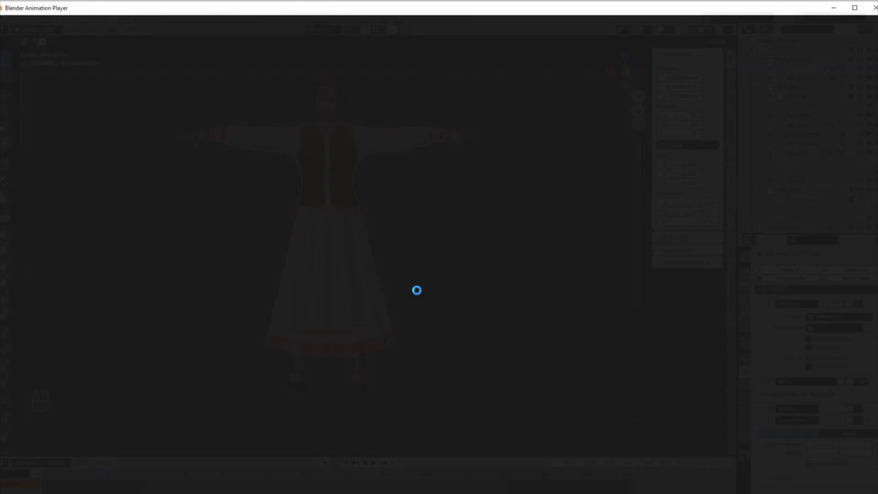
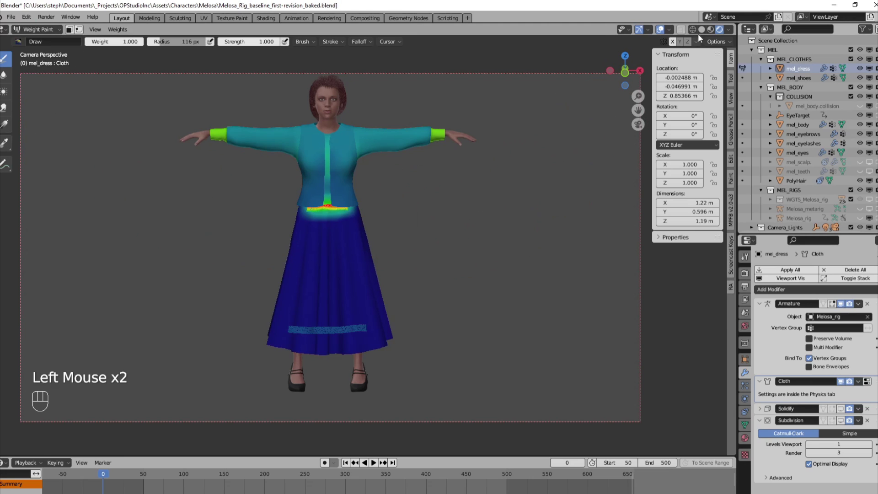
left_click(703, 31)
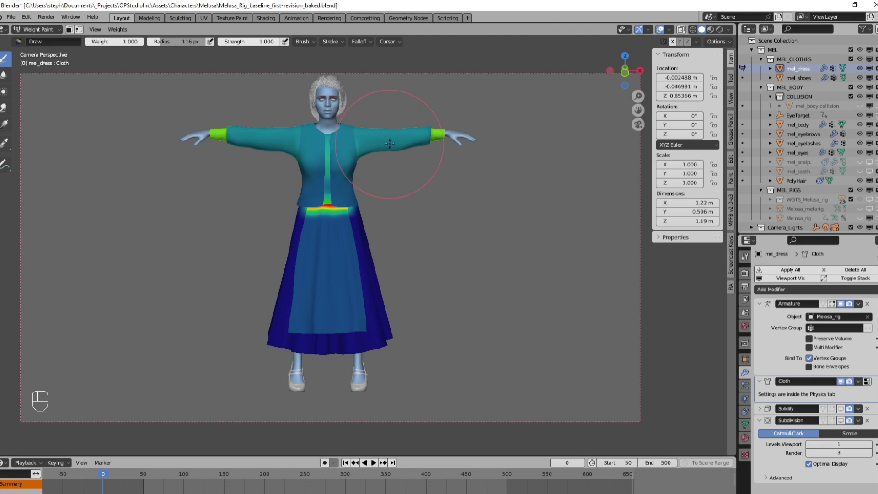
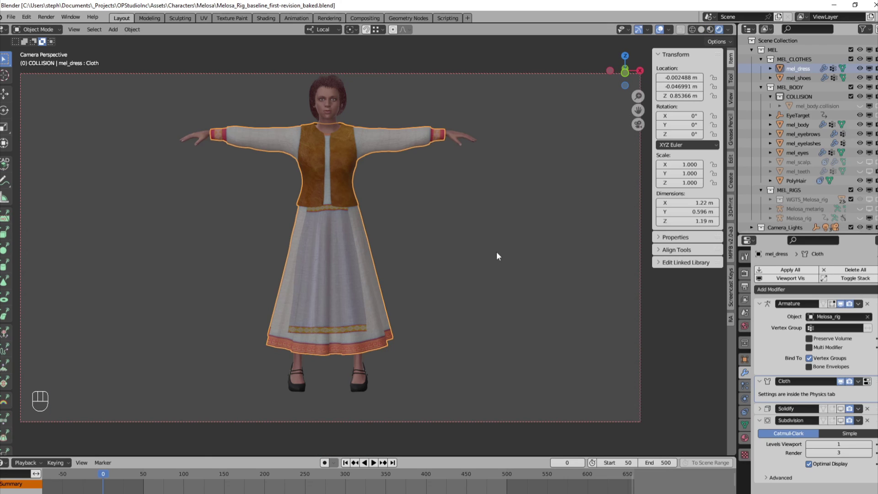
Scrub through the frames of Melosa_first-revision_cloth_0050-0500.mp4 to review the swirling skirt.
left_click_drag(51, 17, 77, 78)
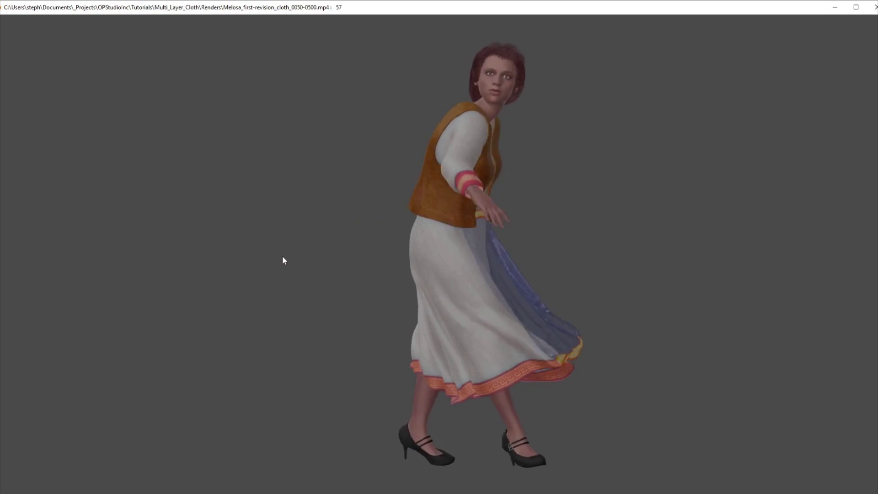
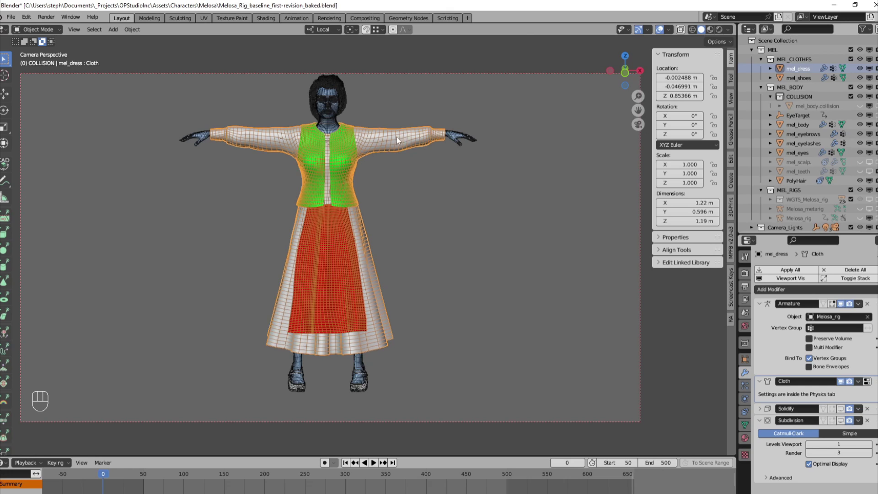
Turn off the wireframe overlay and show the dress's Cloth settings in Physics Properties.
left_click_drag(670, 32, 556, 197)
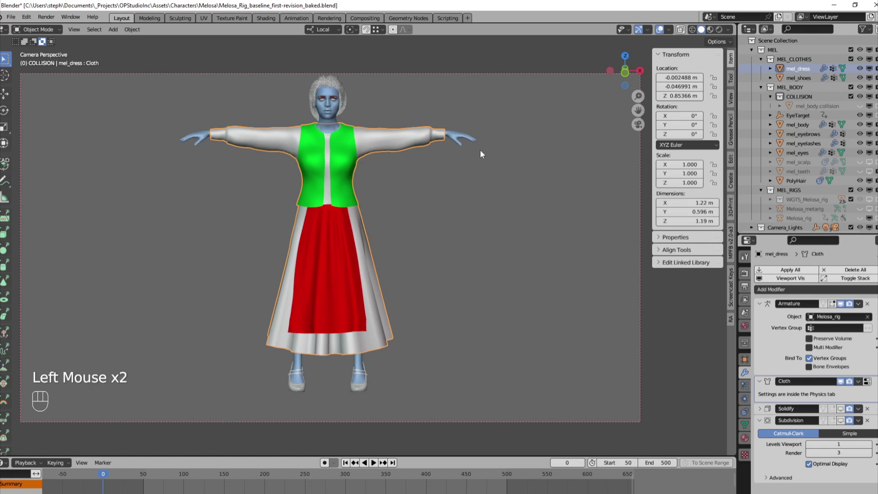